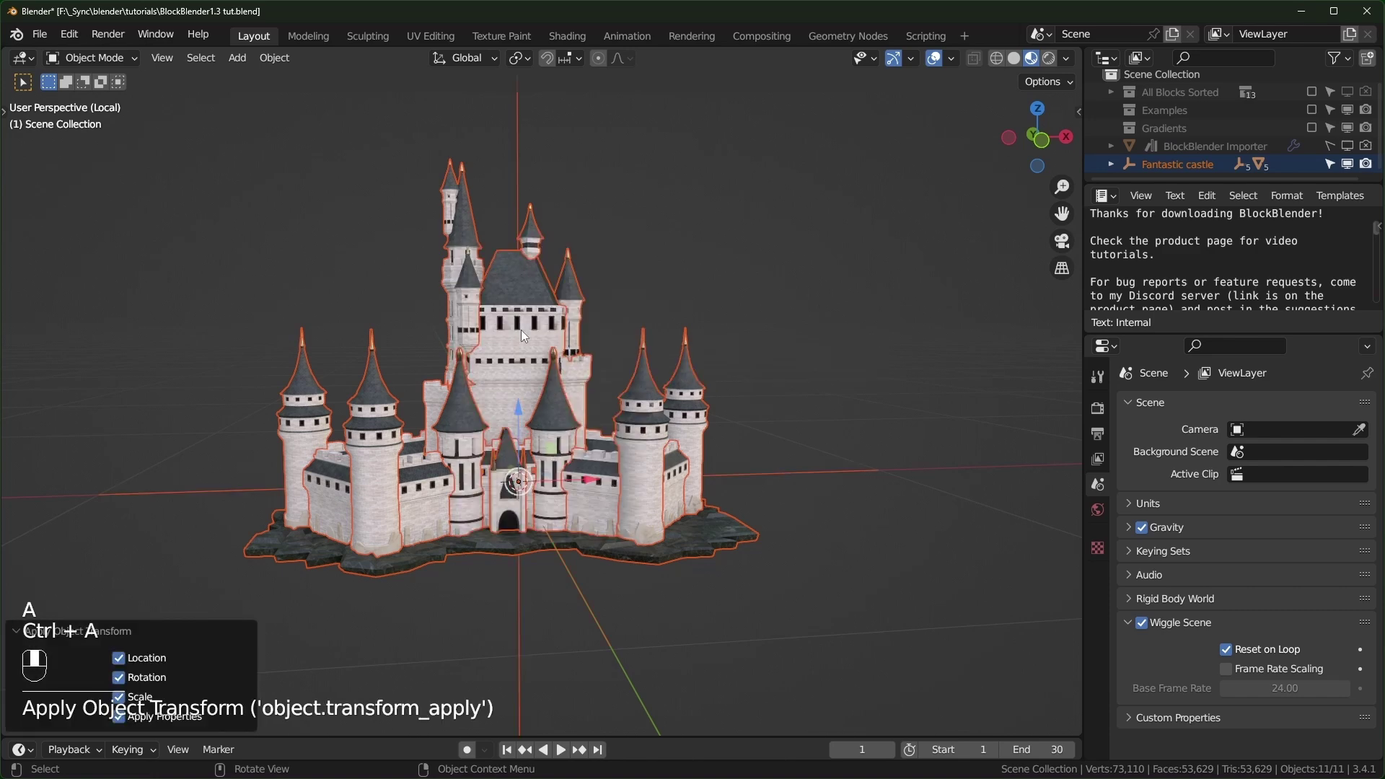
Step: Select the Fantastic castle together with all its child parts and request their deletion
key("a")
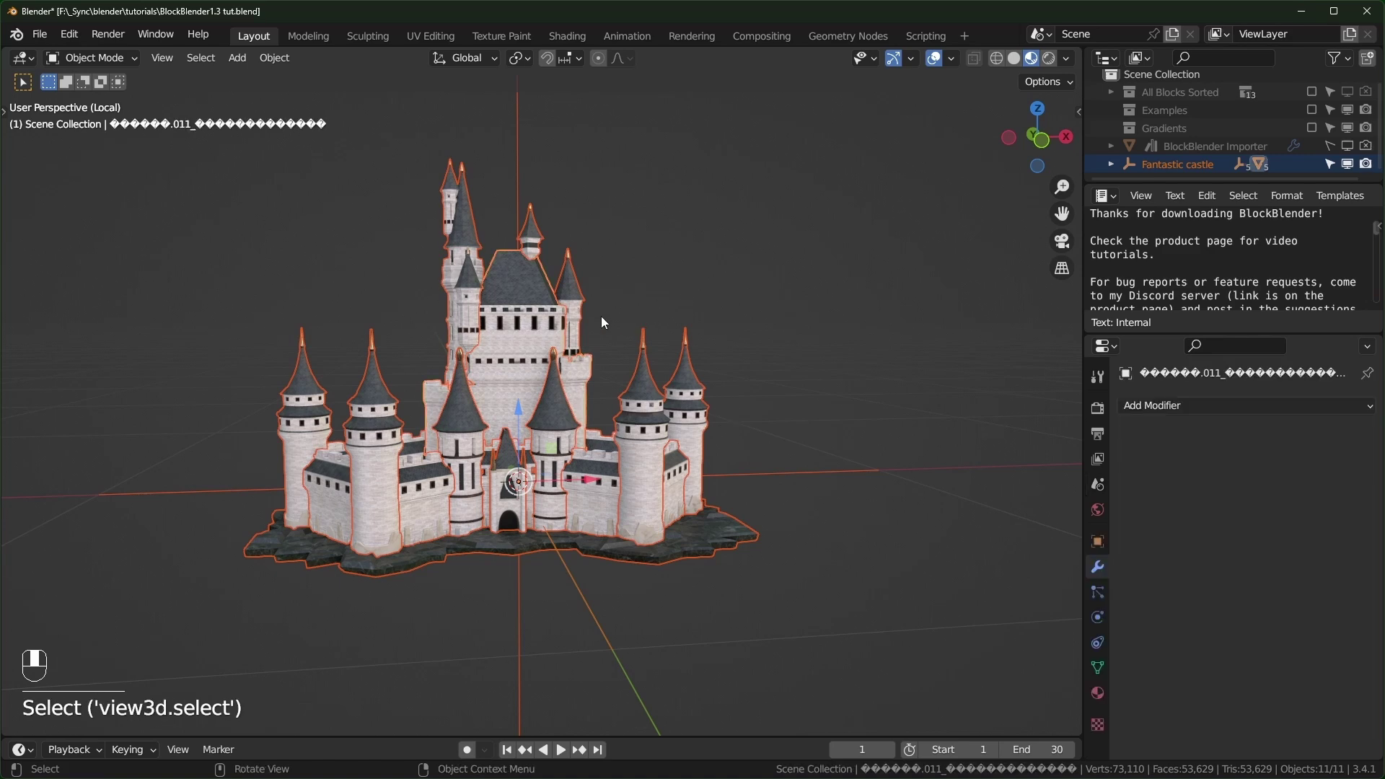
key("ctrl+j")
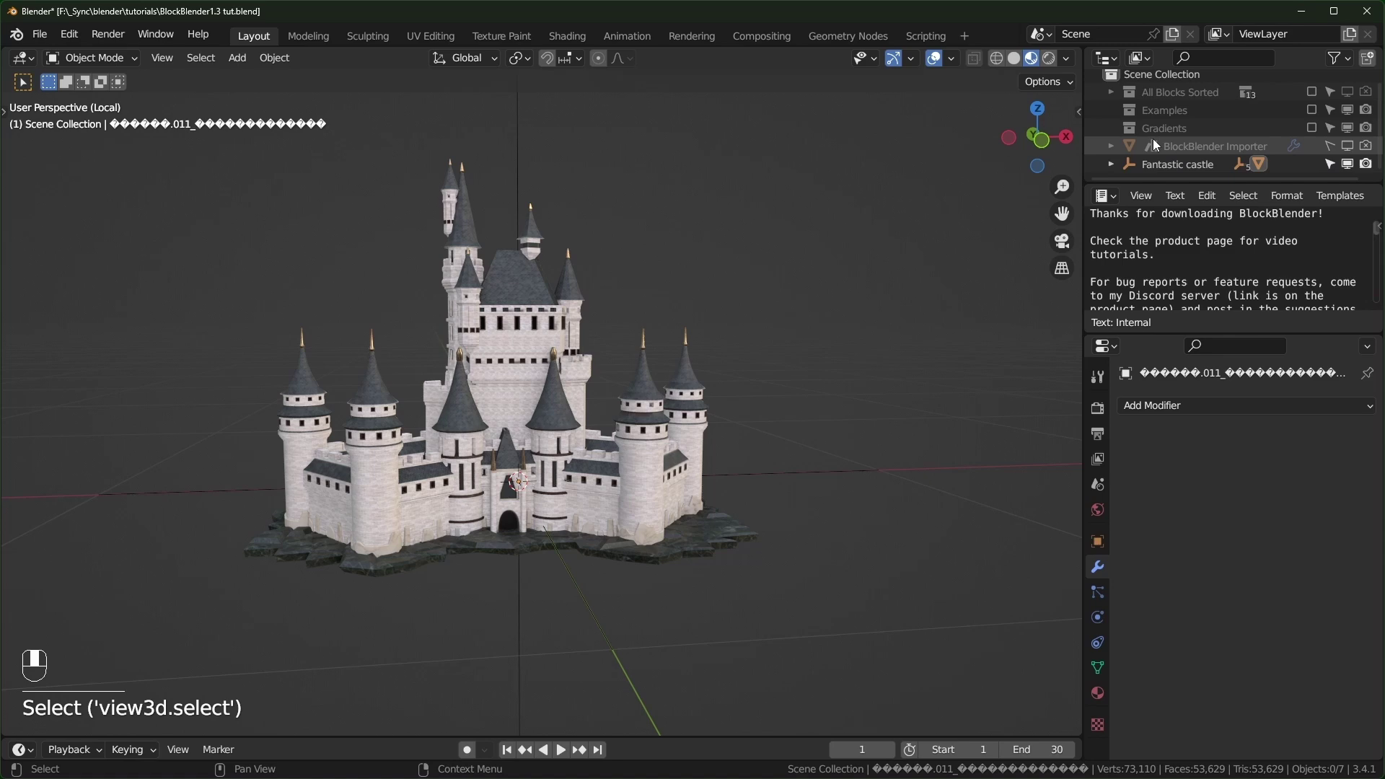
left_click(502, 267)
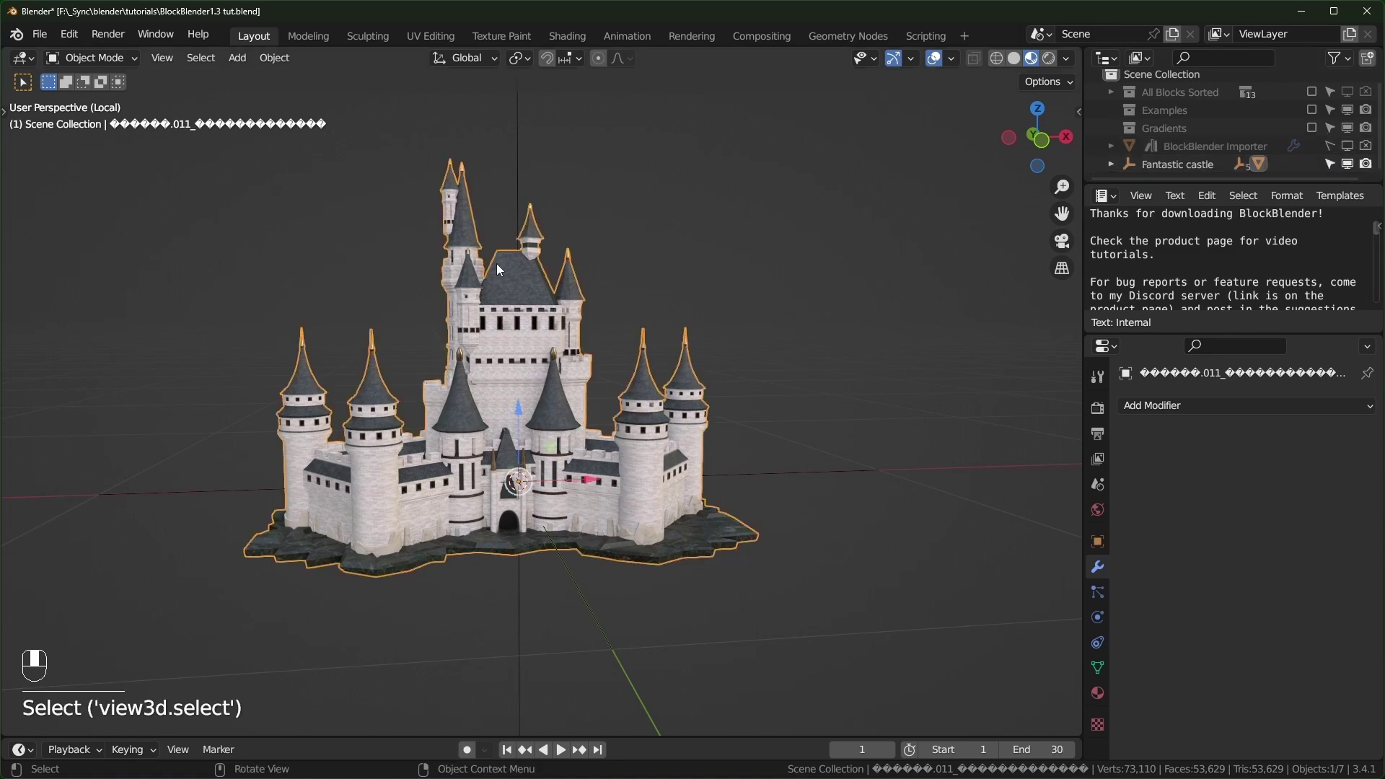
key("ctrl+i")
key("x")
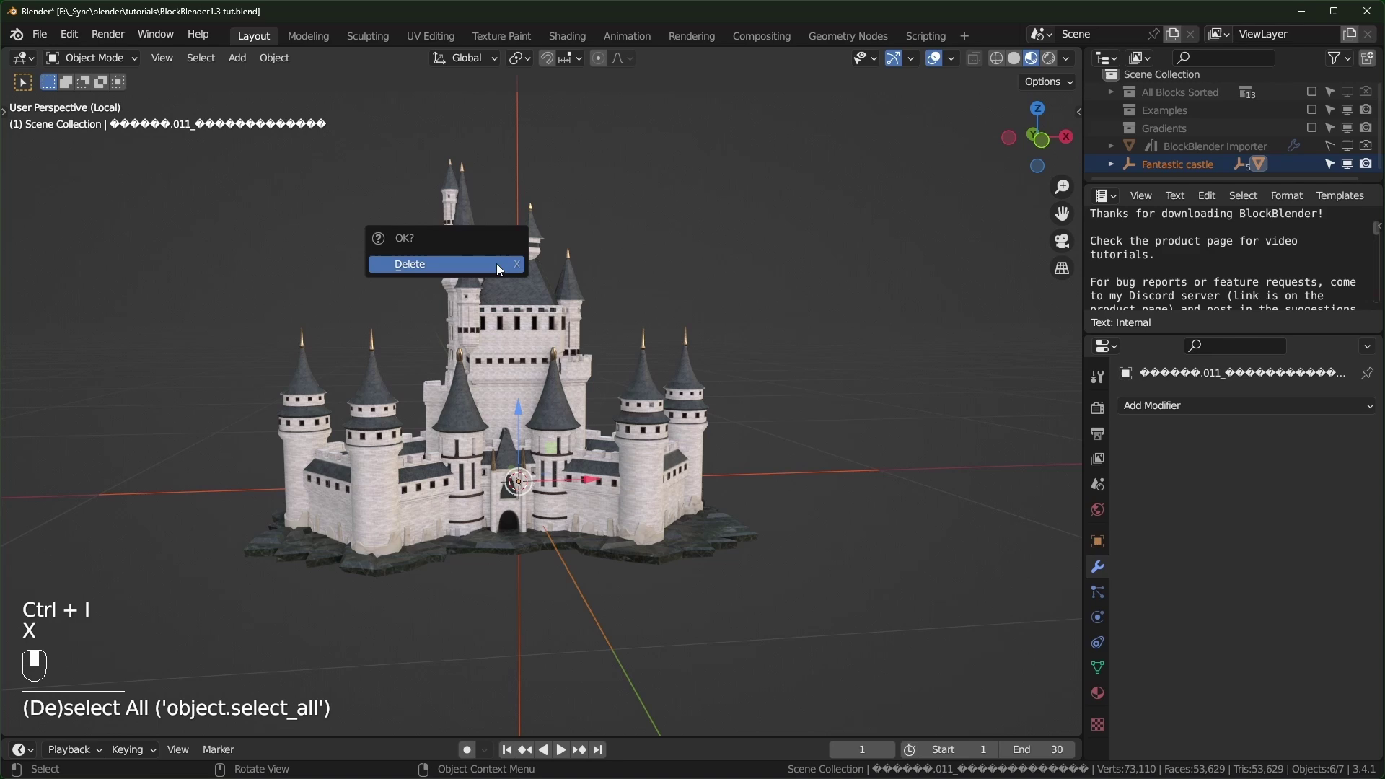
Step: Confirm the deletion, add the BlockBlender importer and set Model Scale 100 for a 99×70×77 m block castle
left_click_drag(1180, 413, 1075, 120)
key("n")
left_click_drag(1075, 121, 1291, 477)
left_click(1291, 477)
left_click_drag(1291, 477, 1285, 423)
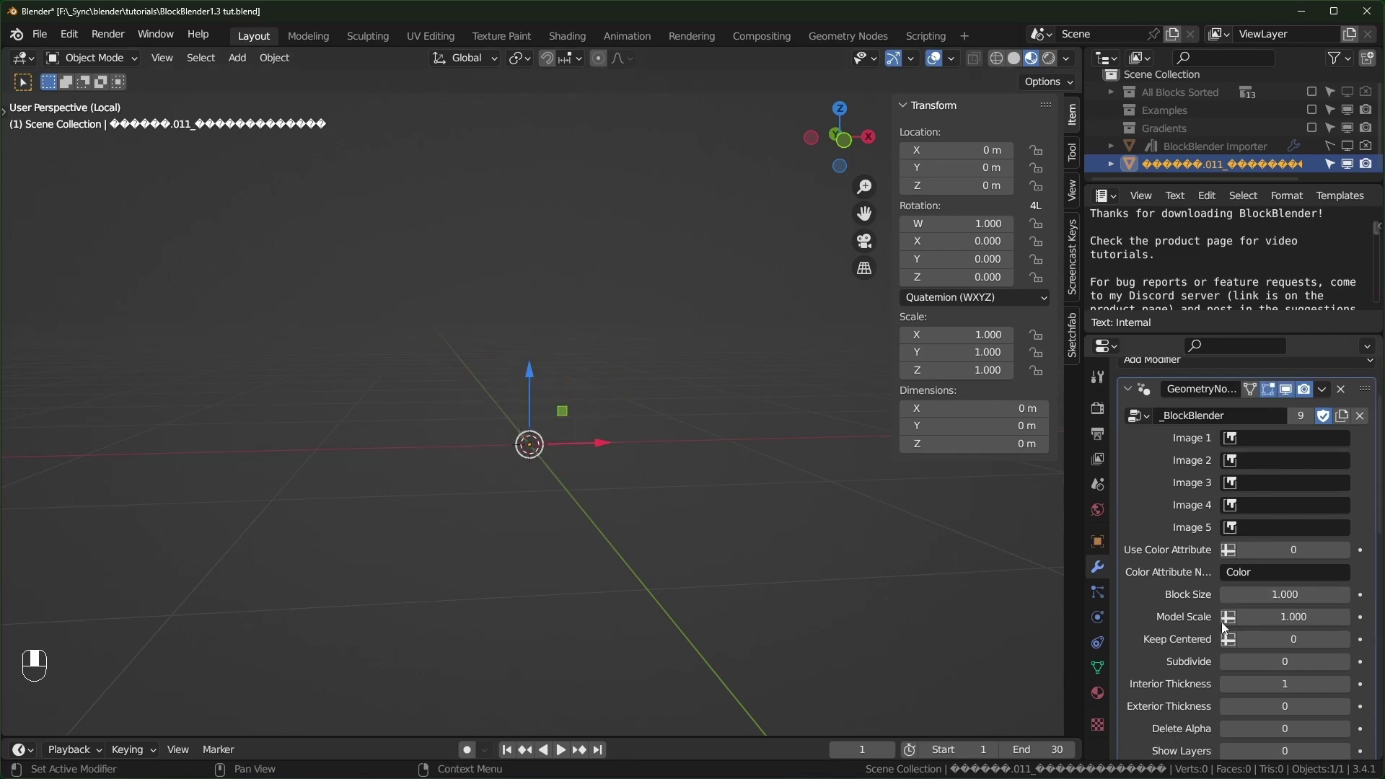
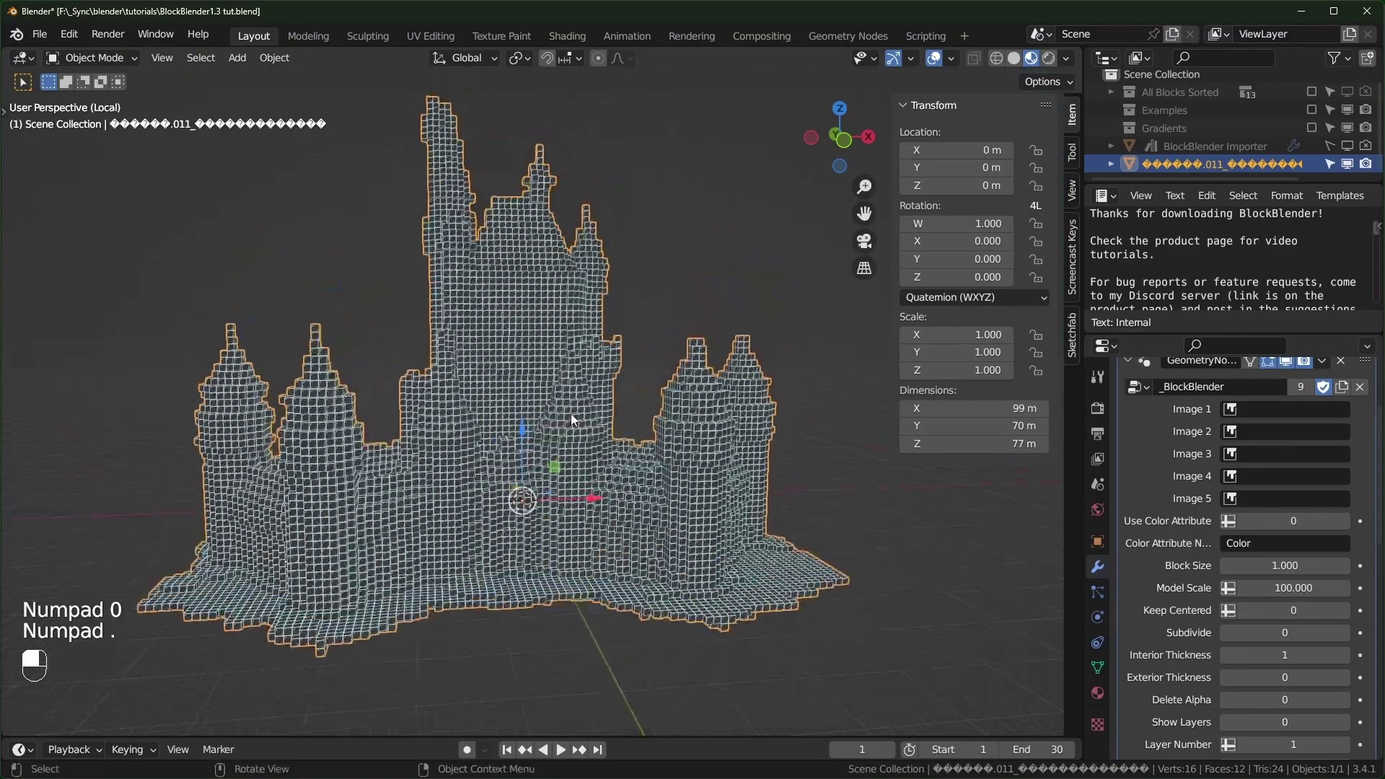
Step: Inspect the castle's material slots, whose base colour uses the material_baseColor.png texture
left_click_drag(682, 462, 1102, 700)
left_click_drag(1103, 700, 1136, 596)
left_click(1136, 595)
left_click_drag(1137, 595, 1178, 620)
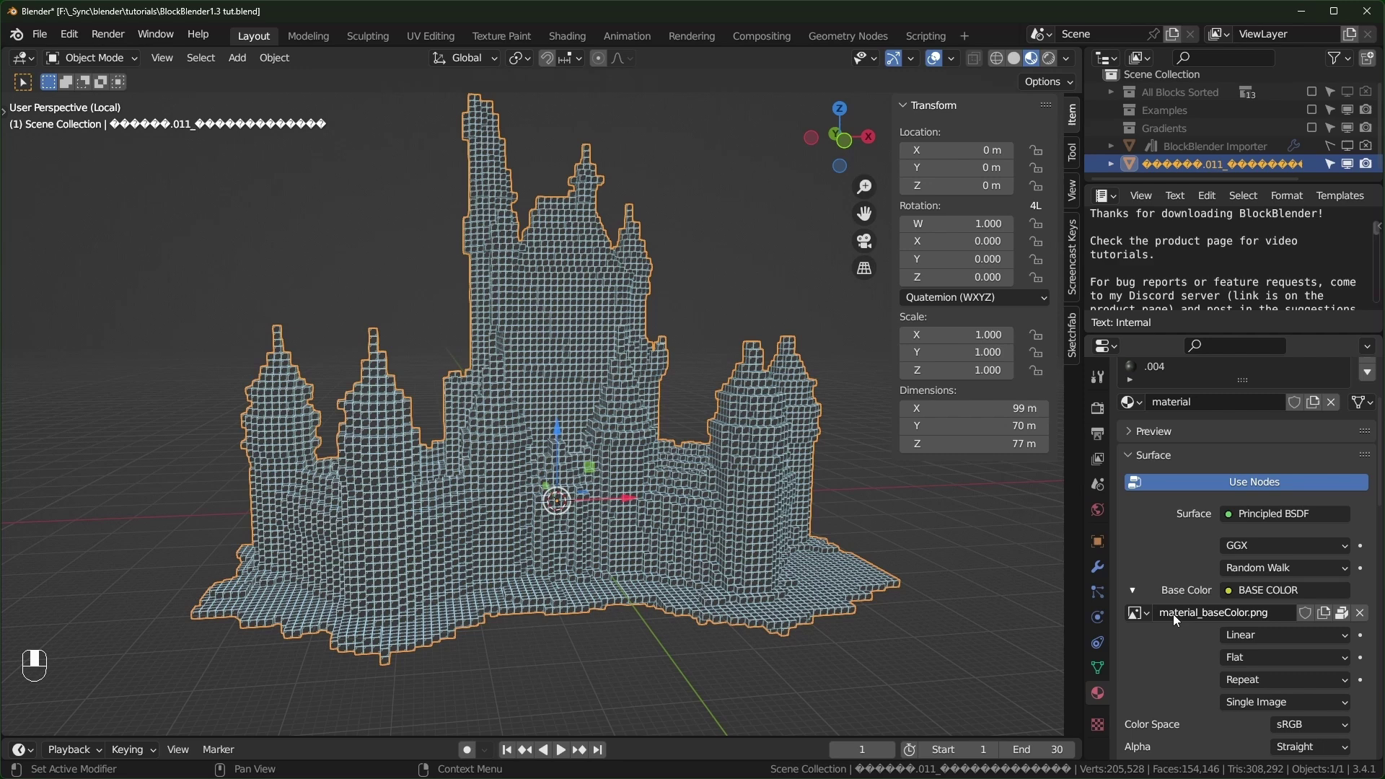
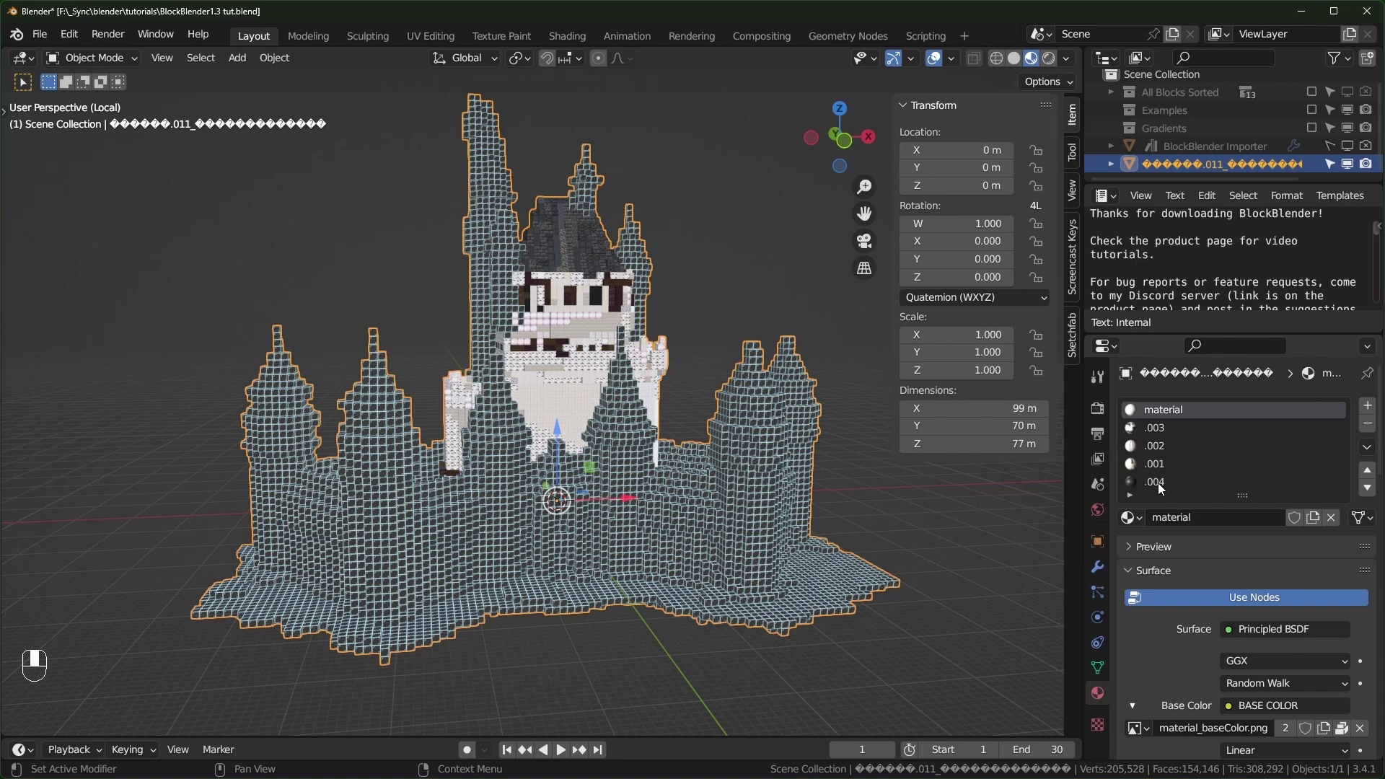
Step: Check the base colour texture of material slot .003 for the BlockBlender image inputs
left_click(1156, 434)
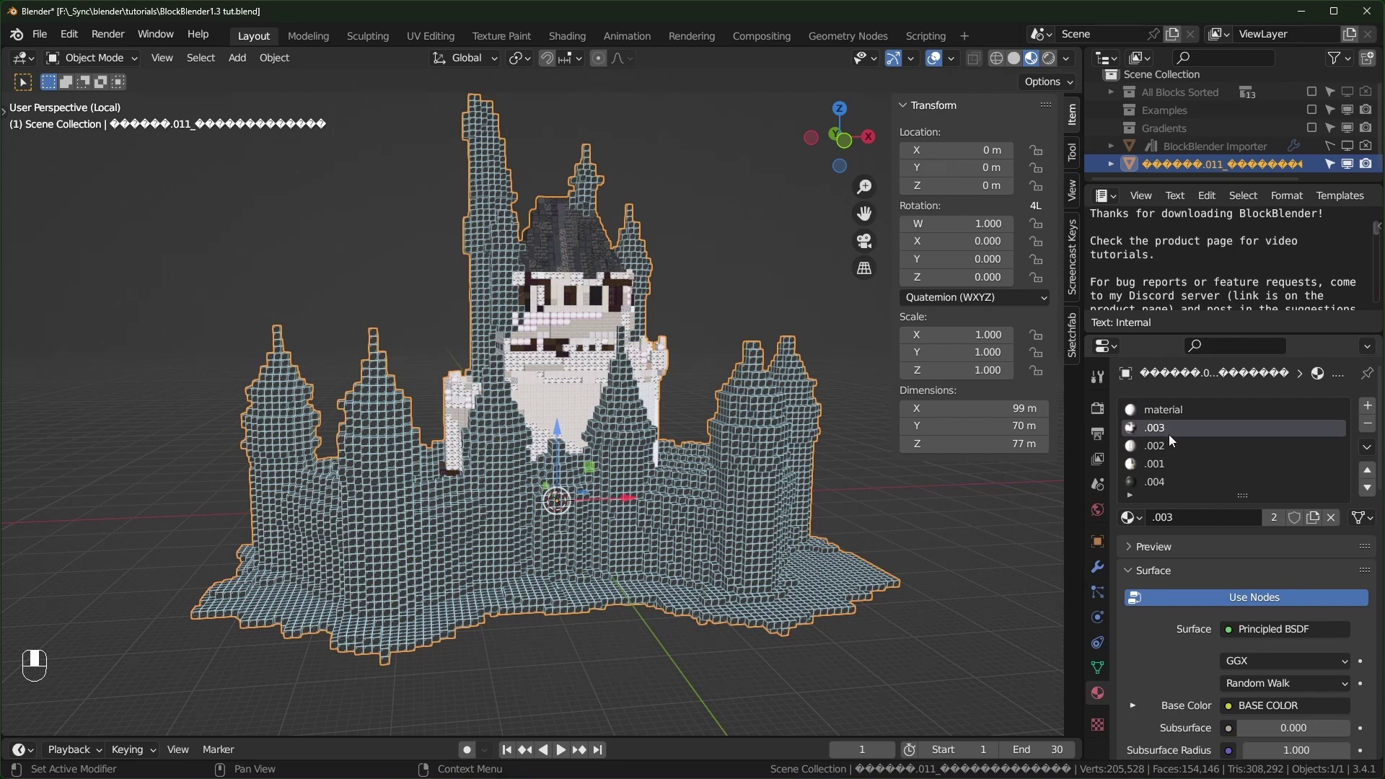
left_click(1135, 679)
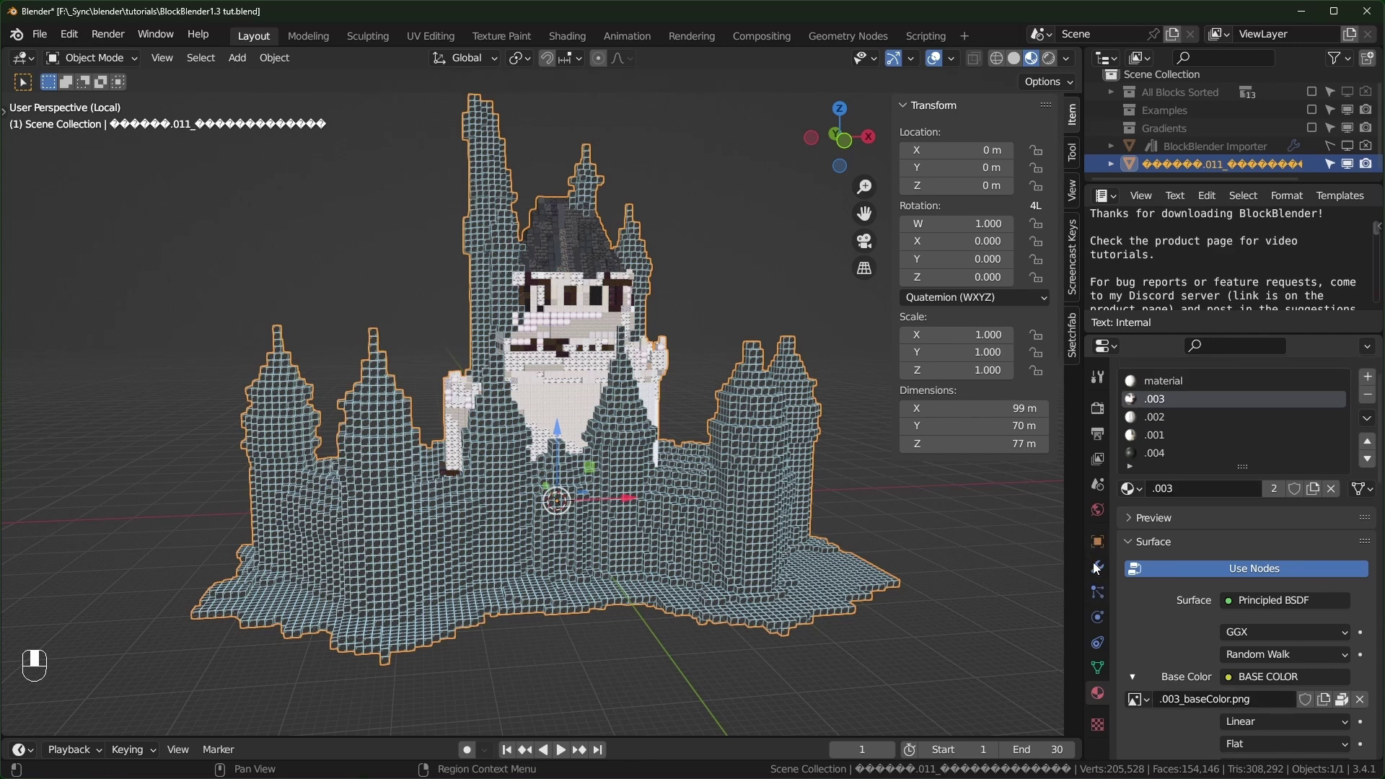
left_click_drag(1266, 515, 1168, 420)
Step: Toggle the camera view and orbit to see the fully textured block castle from an angle
key("KP_0")
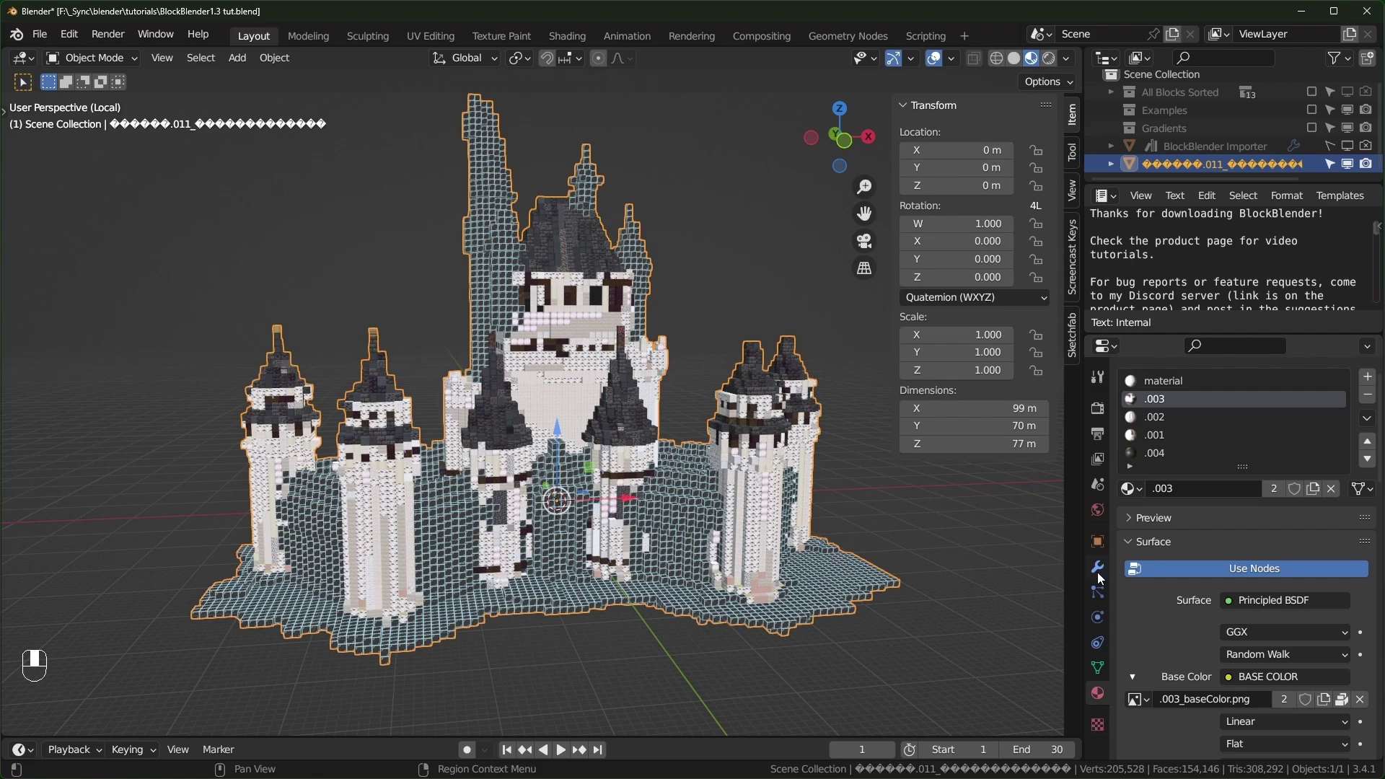
left_click_drag(1272, 536, 913, 513)
key("KP_0")
key("KP_0")
key("KP_0")
key("n")
left_click_drag(913, 513, 557, 509)
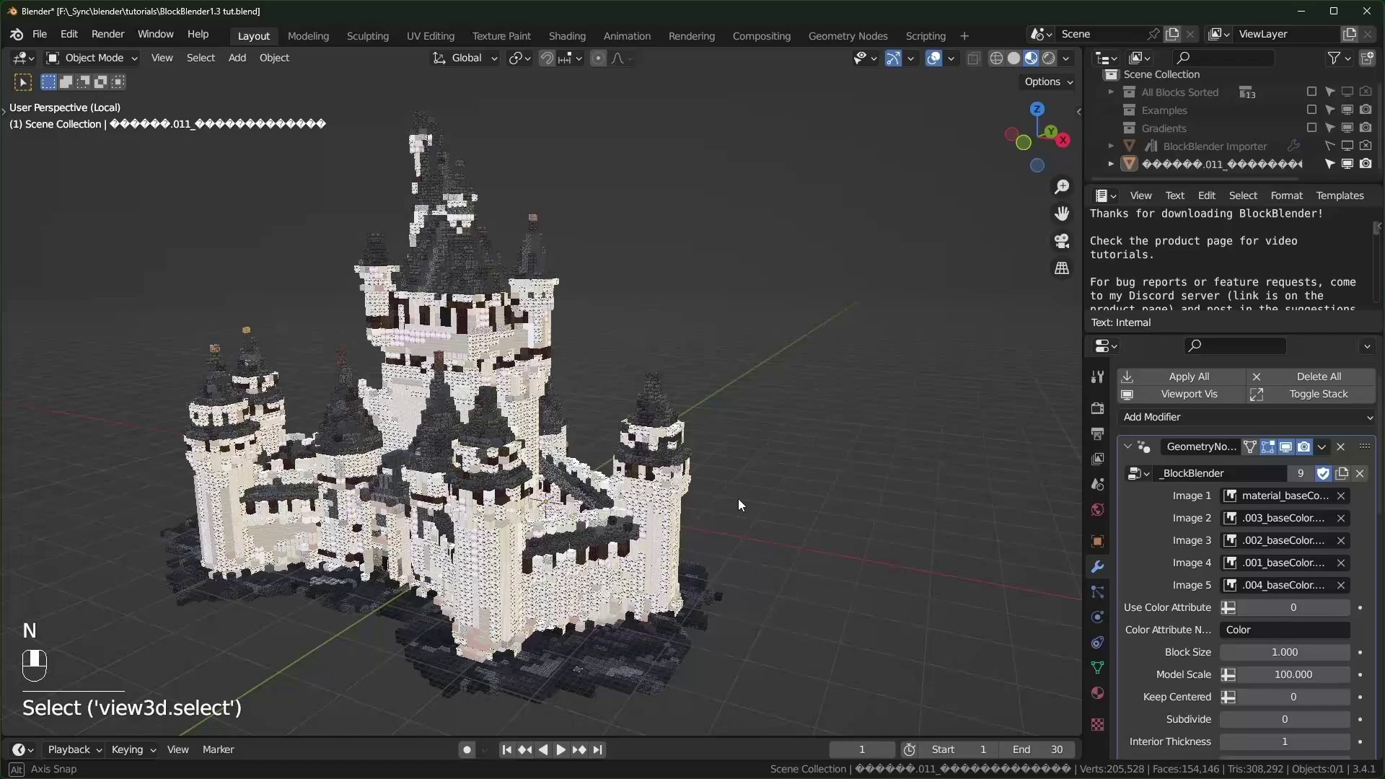
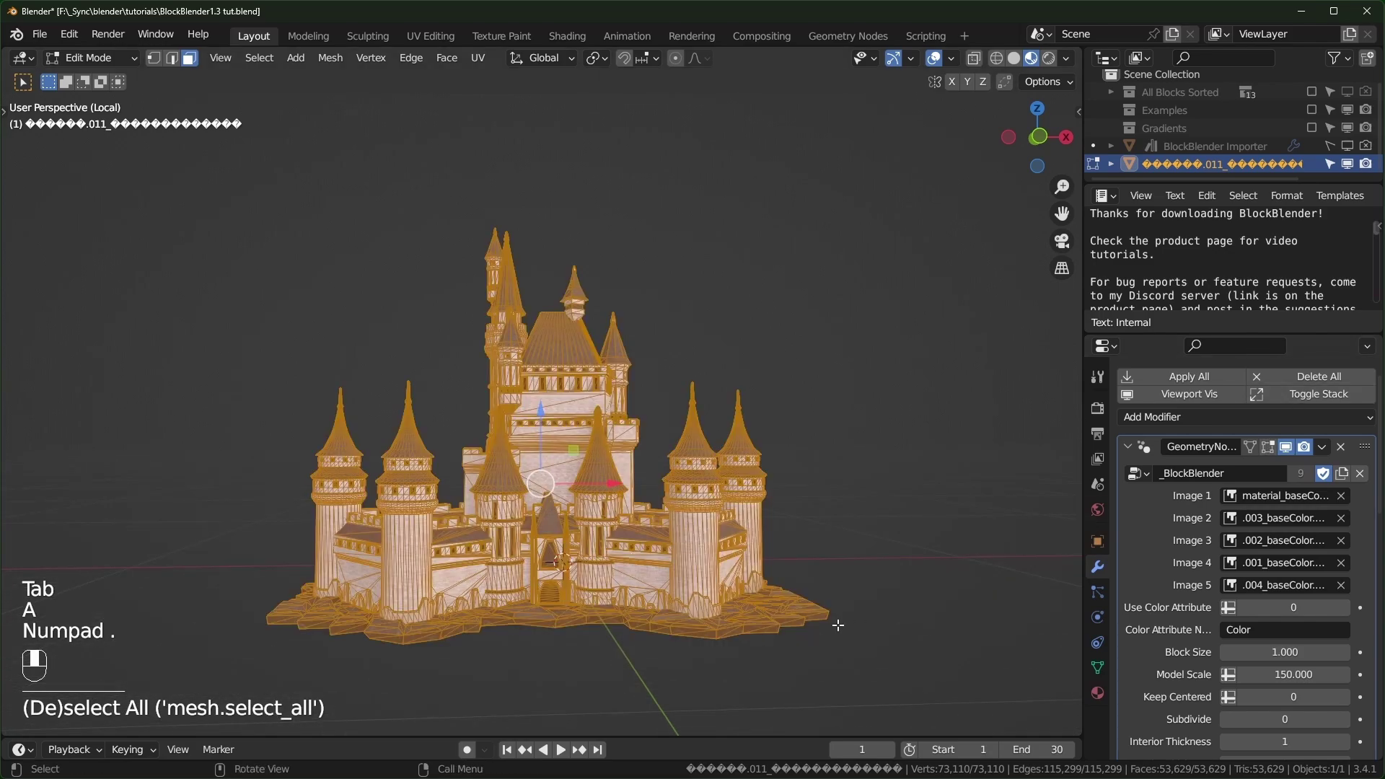
Step: Return to Object Mode so the scale-150 castle rebuilds with many more, smaller blocks
key("Tab")
middle_click(871, 538)
Step: View the 118 m tall castle in Front Orthographic and start moving its mesh along one axis toward the origin
middle_click(863, 538)
middle_click(867, 541)
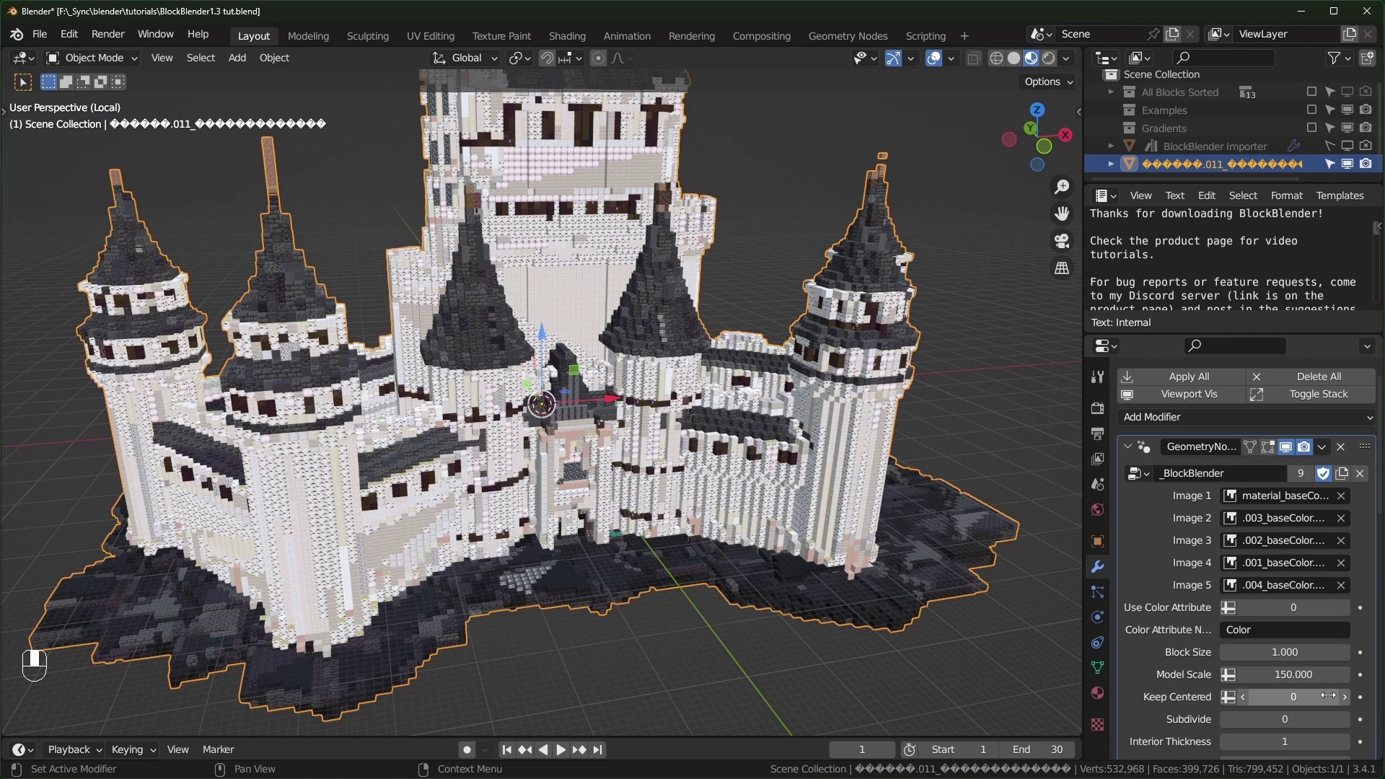
left_click_drag(610, 499, 1350, 702)
key("KP_1")
left_click_drag(1349, 703, 1252, 448)
key("KP_1")
key("Tab")
left_click_drag(1253, 448, 1246, 702)
key("a")
key("g")
left_click_drag(1246, 702, 798, 369)
key("g")
key("KP_0")
middle_click(798, 368)
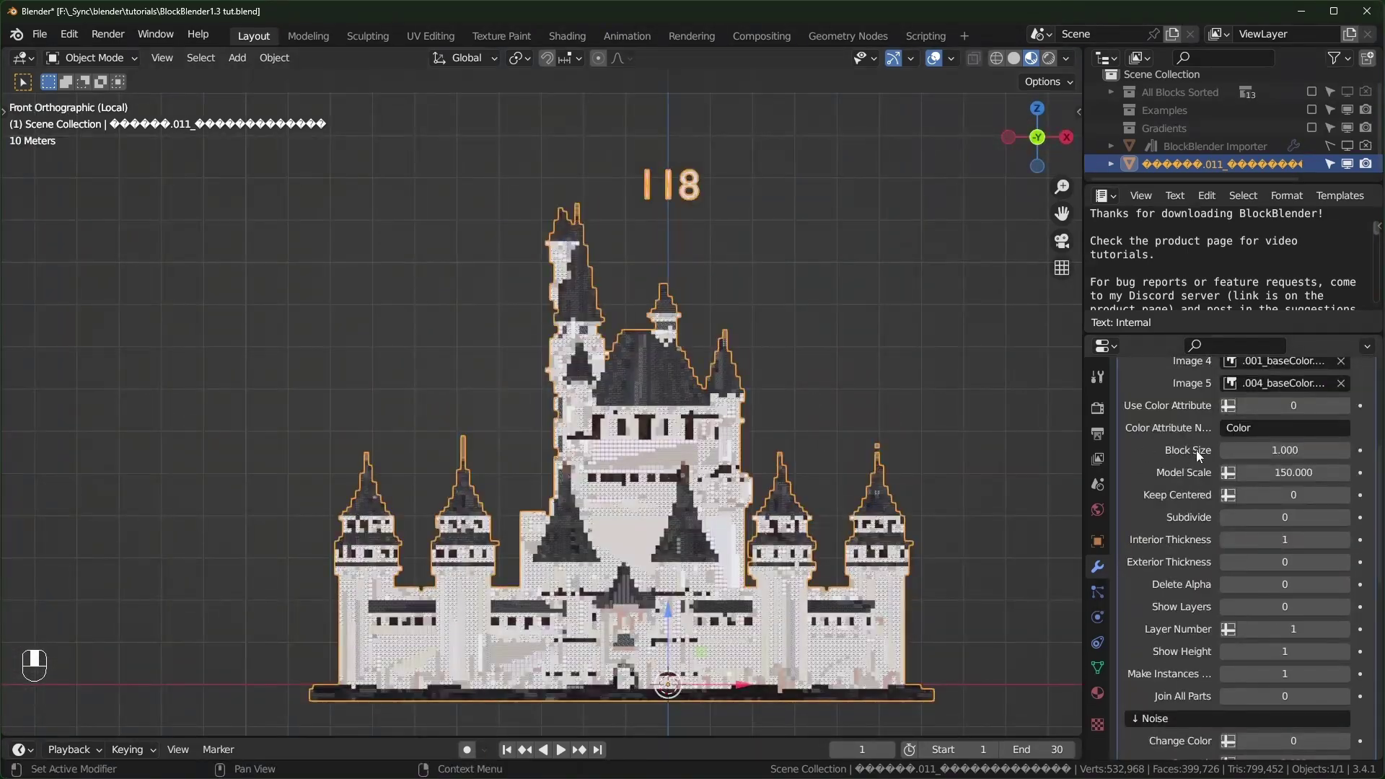
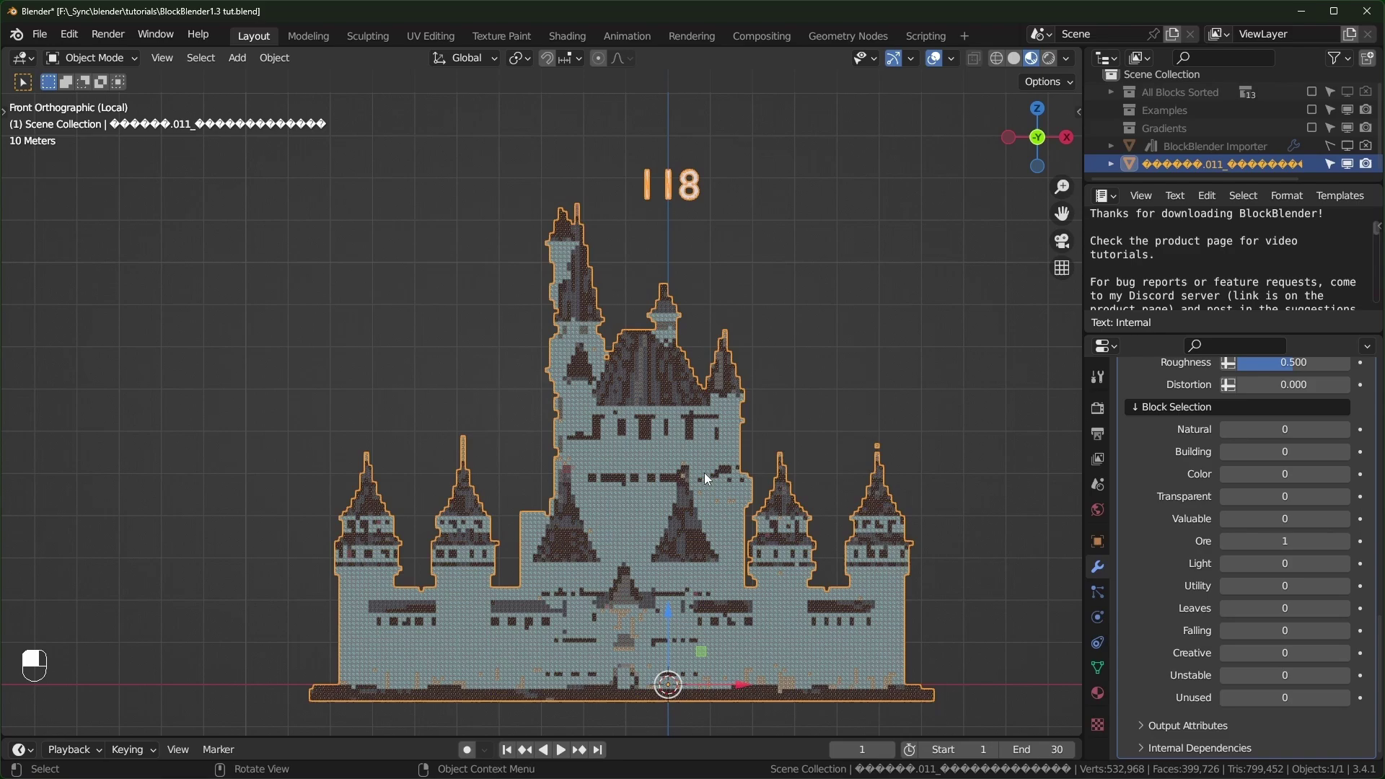
Step: Zoom in close on the diamond and gold-flecked ore block textures of the ore-only castle
left_click(708, 477)
left_click_drag(479, 515, 523, 456)
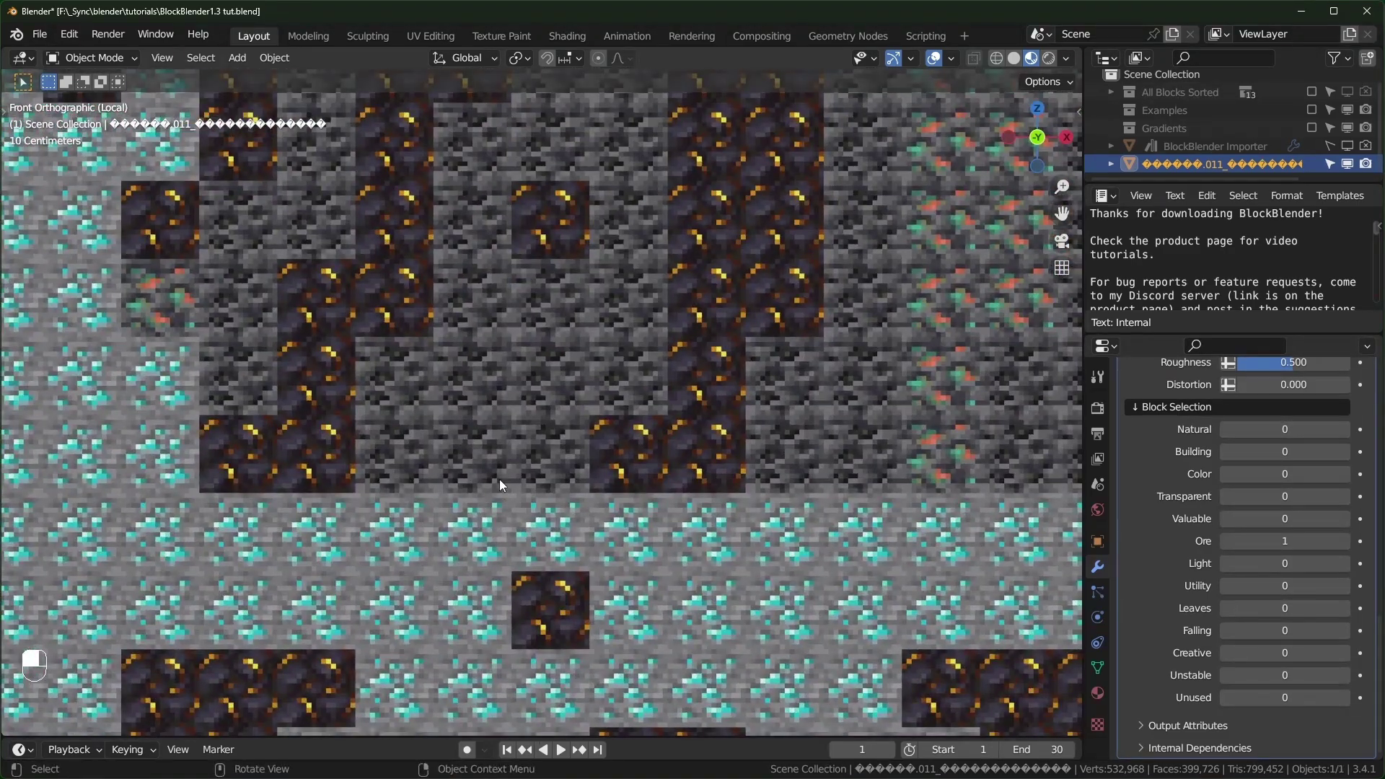
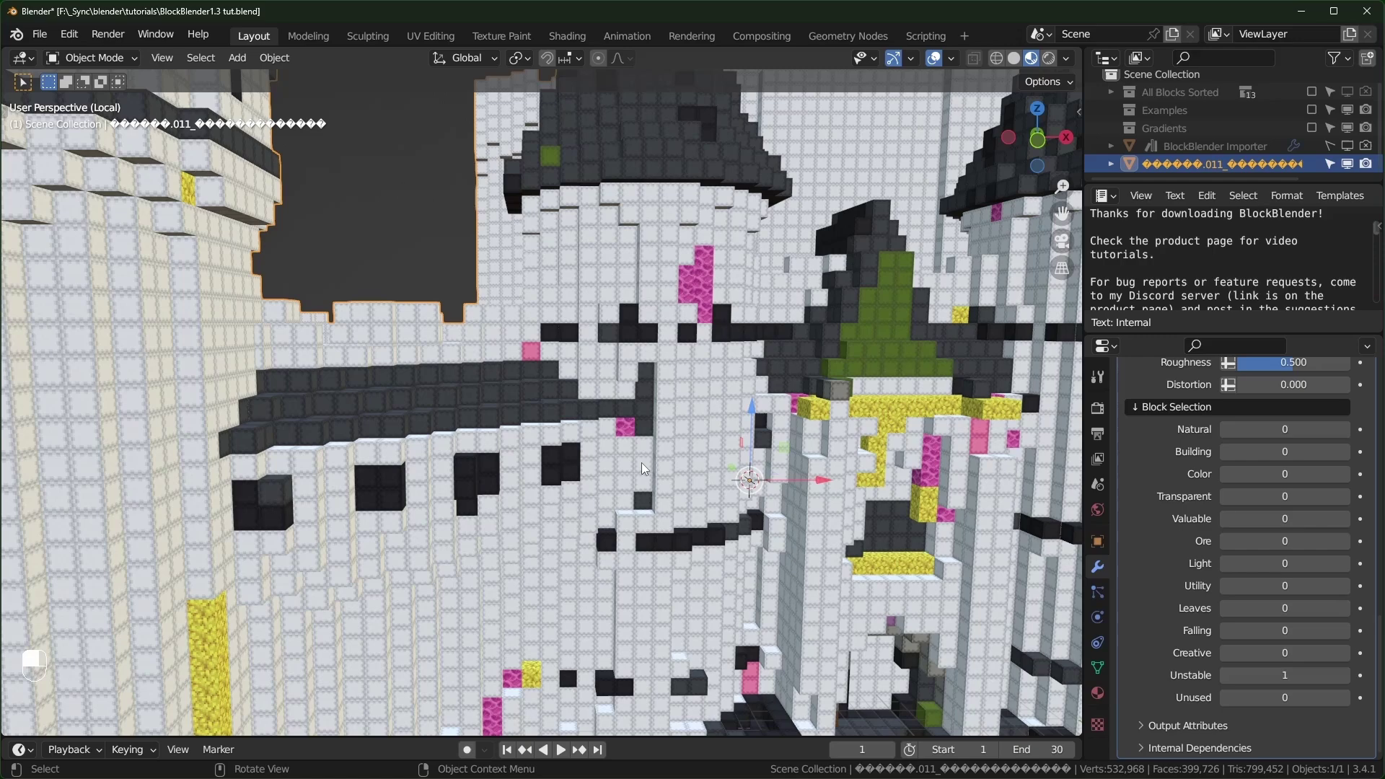
Step: Orbit and pan close across the unstable-block castle walls
middle_click(655, 466)
left_click_drag(640, 491, 659, 434)
middle_click(666, 414)
left_click_drag(664, 403, 552, 423)
left_click(552, 406)
left_click_drag(548, 335, 578, 397)
left_click_drag(592, 466, 647, 417)
left_click(440, 452)
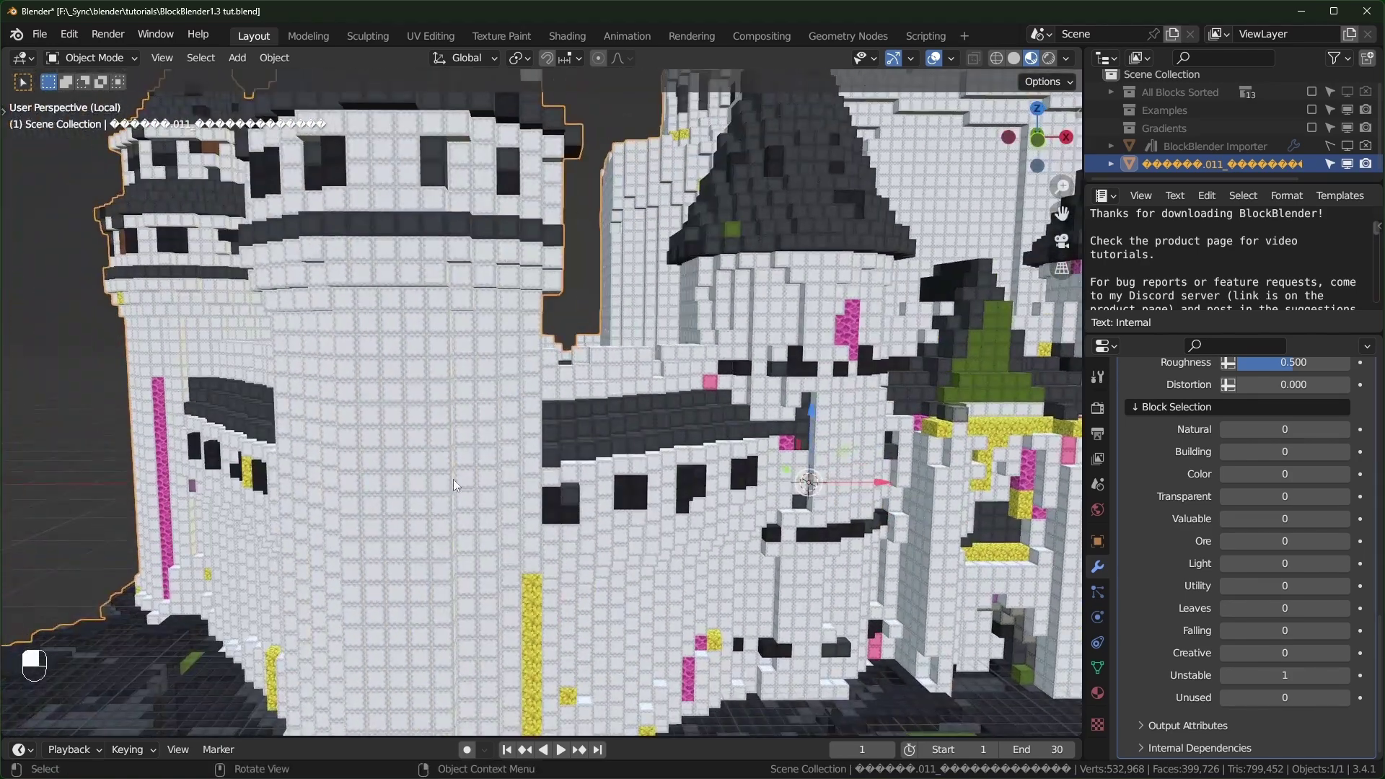
Step: Orbit around the castle towers, along the front and down to the gate area
left_click_drag(453, 474, 1288, 104)
left_click_drag(1287, 104, 1249, 61)
left_click_drag(1249, 61, 1223, 152)
left_click_drag(1223, 152, 1186, 311)
left_click_drag(1186, 310, 1269, 65)
key("m")
middle_click(1247, 171)
left_click_drag(1338, 174, 1317, 137)
left_click_drag(1317, 137, 324, 337)
Step: Include the All Blocks Sorted collection in the view layer from the Outliner
left_click(324, 337)
left_click_drag(350, 329, 396, 369)
left_click(396, 368)
Step: Show the Gradients collection, hide the castle and select the Gradient Radial disc
left_click_drag(397, 368, 572, 395)
left_click(572, 395)
left_click_drag(587, 391, 814, 392)
left_click(814, 392)
left_click_drag(813, 392, 388, 407)
left_click(388, 407)
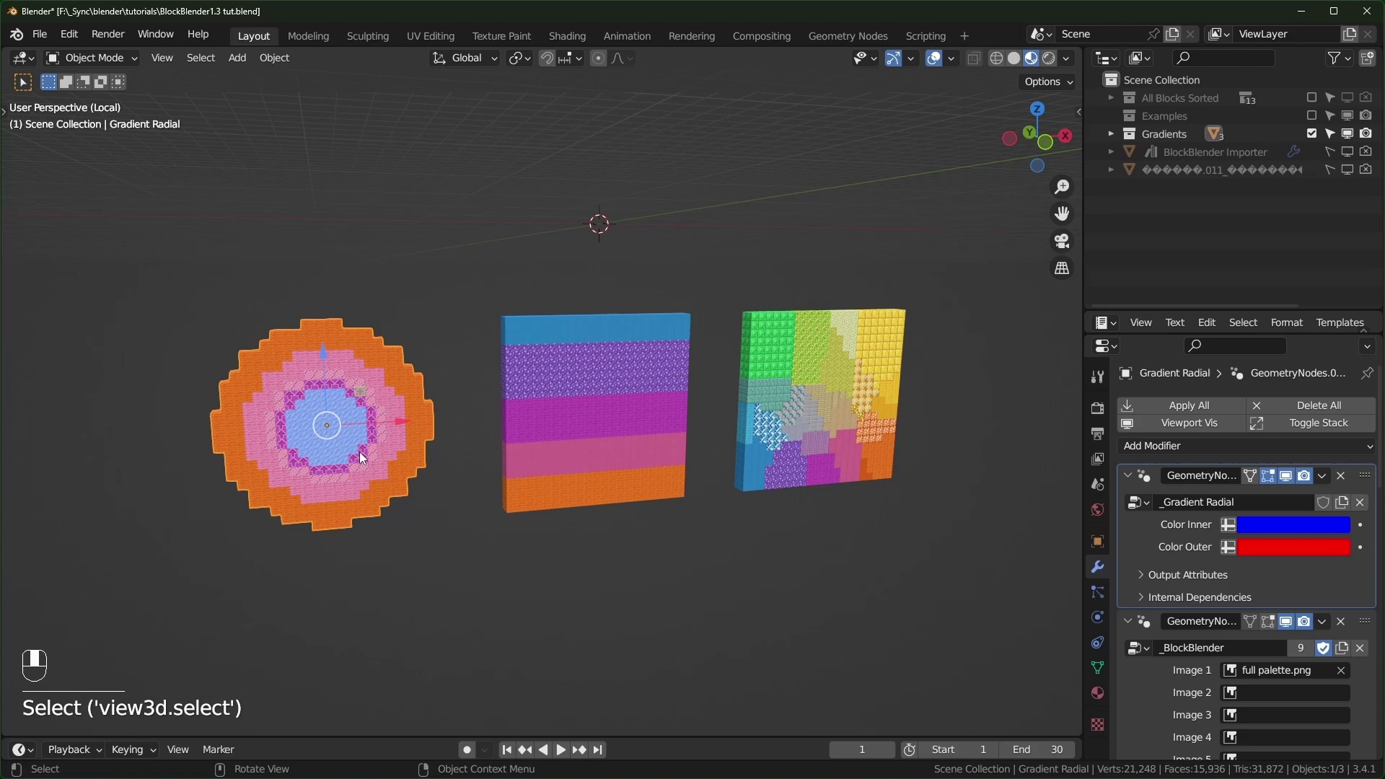